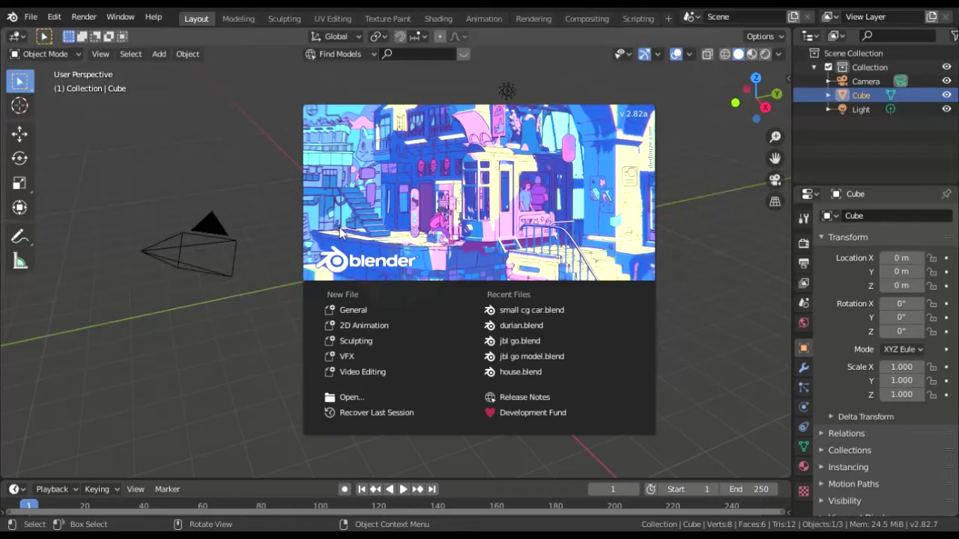
Step: Select everything in the default scene and delete the cube, camera and light
key(n)
key(a)
key(x)
click(38, 20)
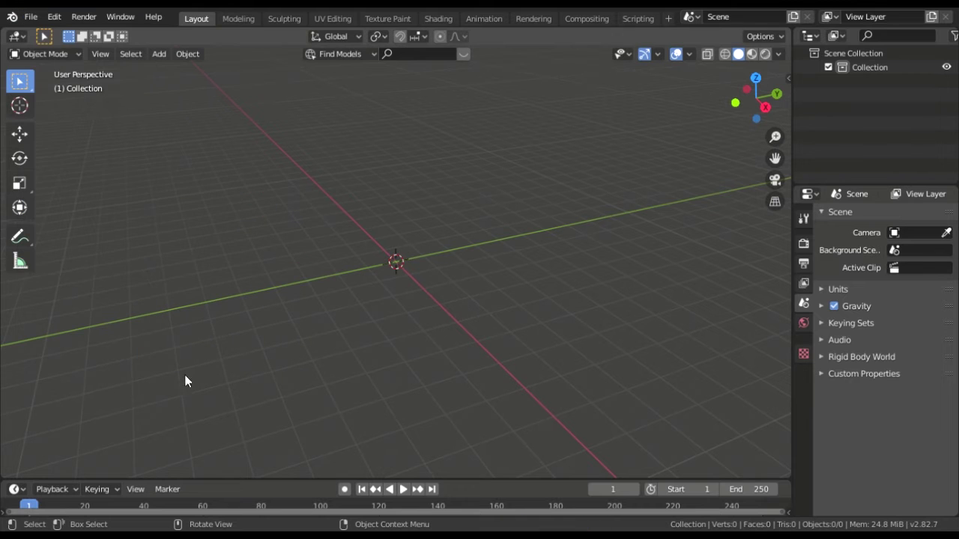
Step: Add a plane over the imported desk photo and scale it up to about 3.76
middle_click(612, 244)
scroll(down, 3)
middle_click(474, 292)
key(shift+a)
key(s)
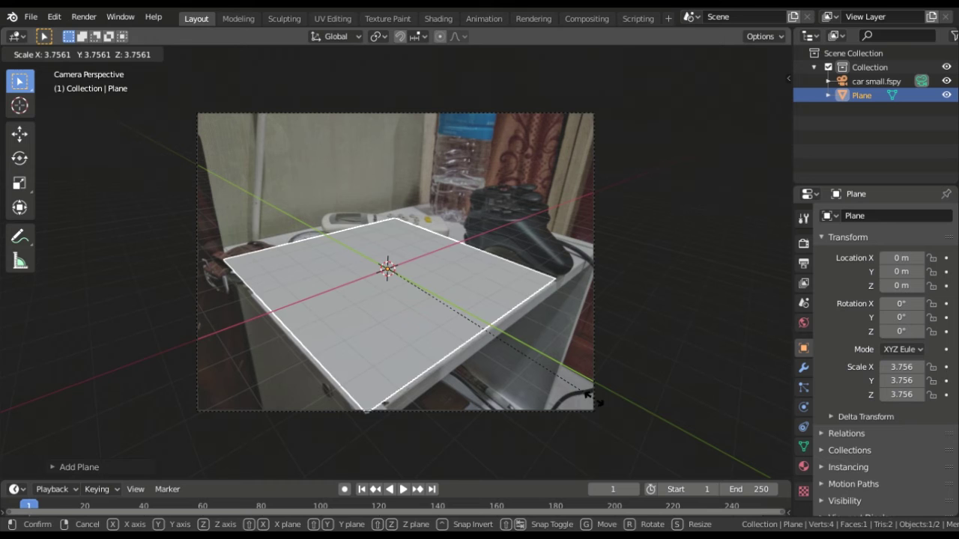
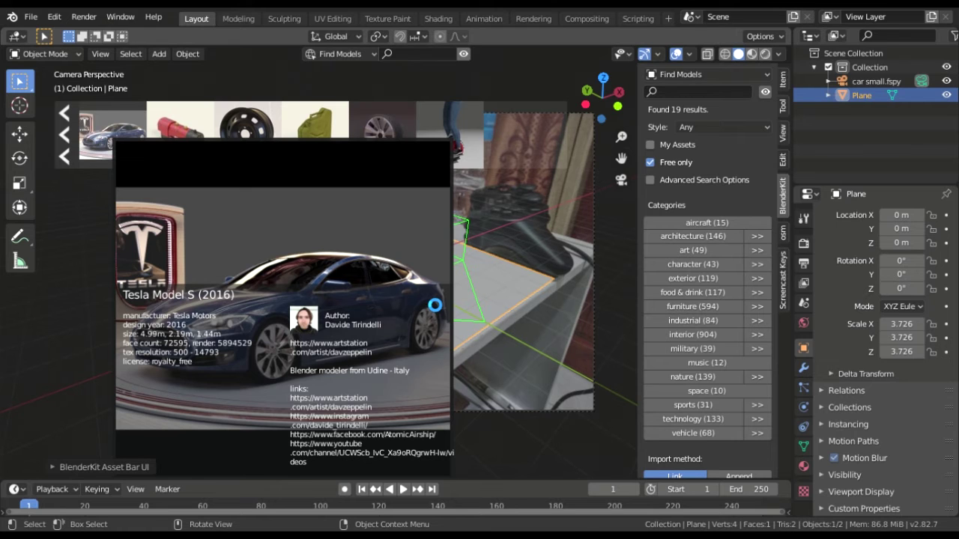
Step: Pick the free Tesla Model S (2016) asset from the browser and link it into the photo scene
click(428, 297)
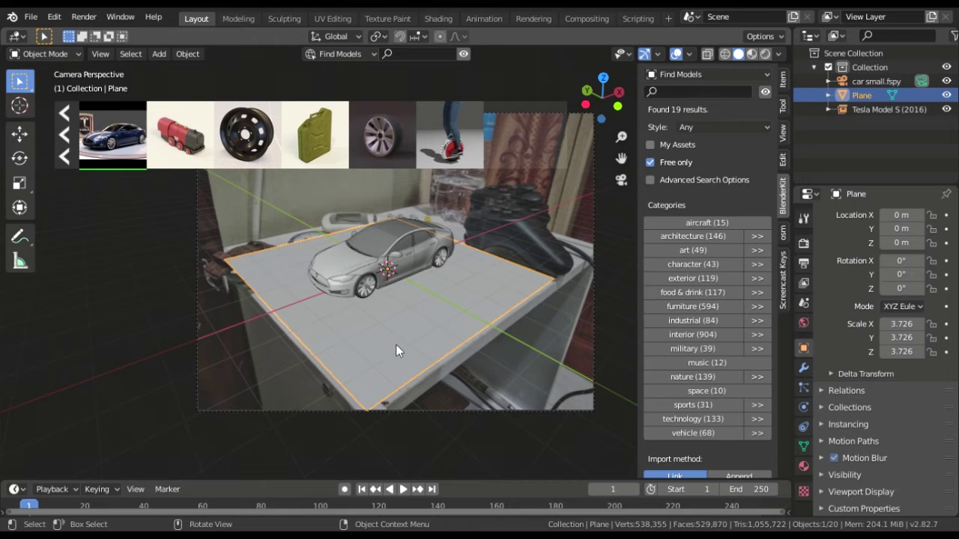
scroll(down, 3)
click(384, 249)
scroll(up, 3)
click(788, 201)
scroll(down, 3)
scroll(down, 3)
click(470, 61)
Step: Hide the browser, move the Tesla along Y onto the desk, rotate it about 14.6 degrees and reselect the plane
key(n)
click(872, 115)
key(g)
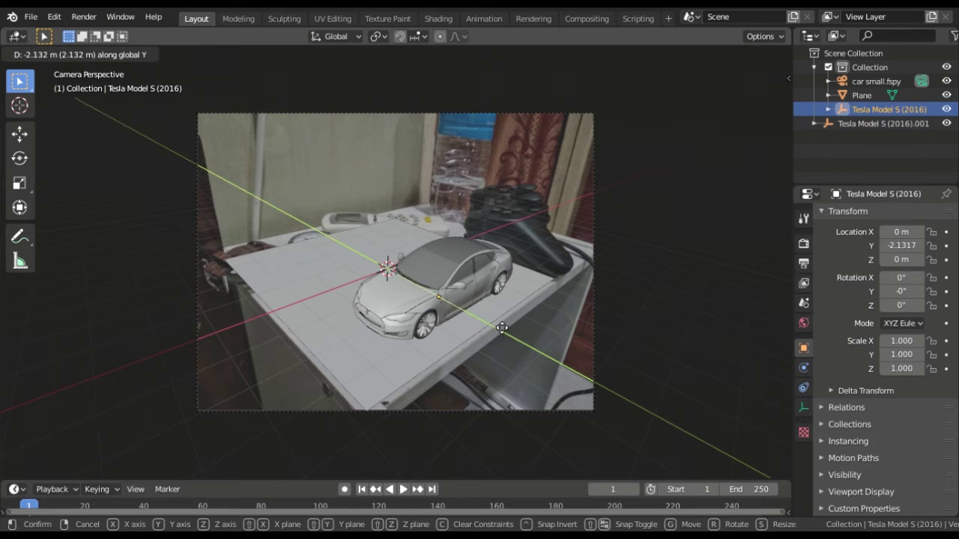
key(g)
key(r)
key(g)
click(524, 292)
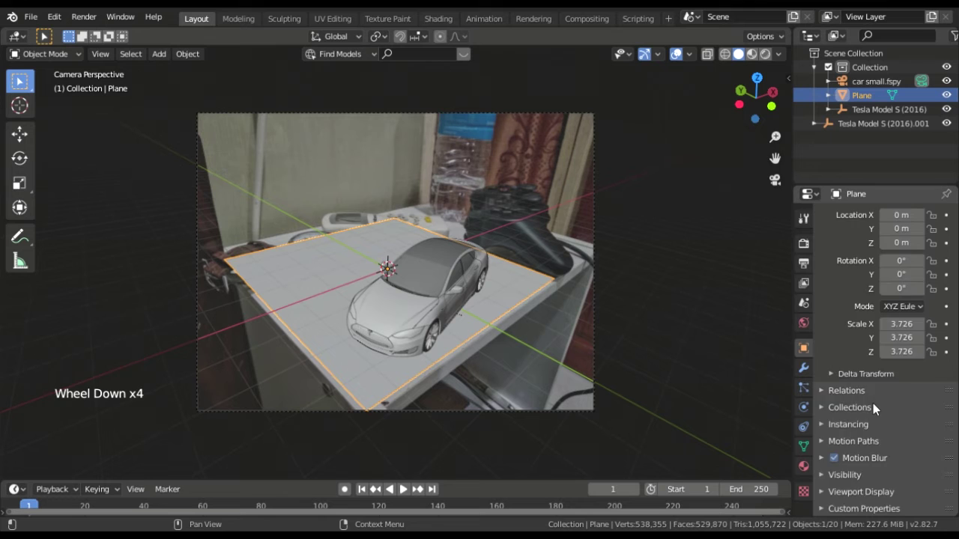